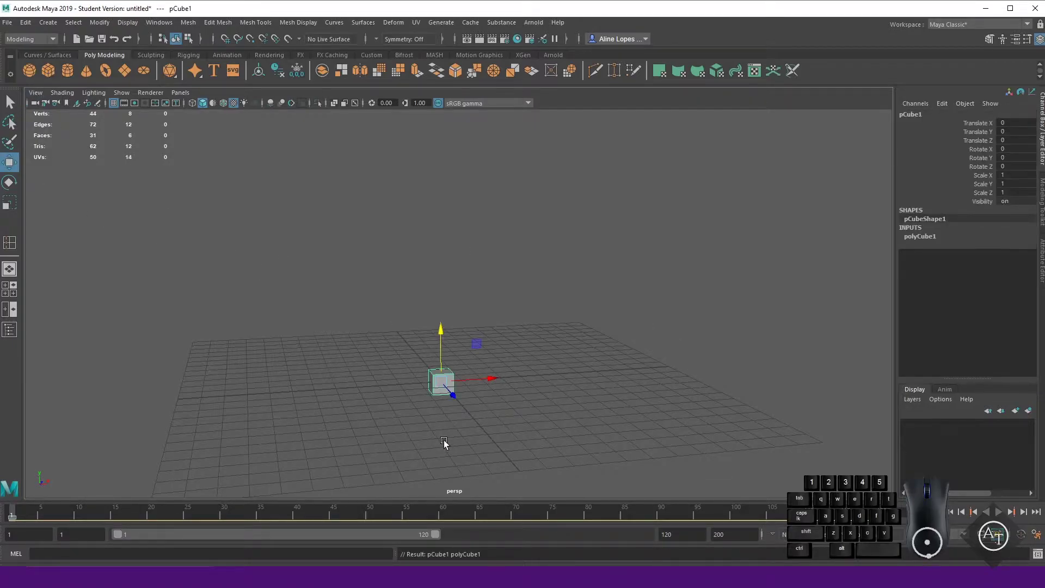
Frame the cube in the perspective view and scale it up uniformly to about 1.66
scroll("up", 3)
left_click_drag(467, 442, 433, 450)
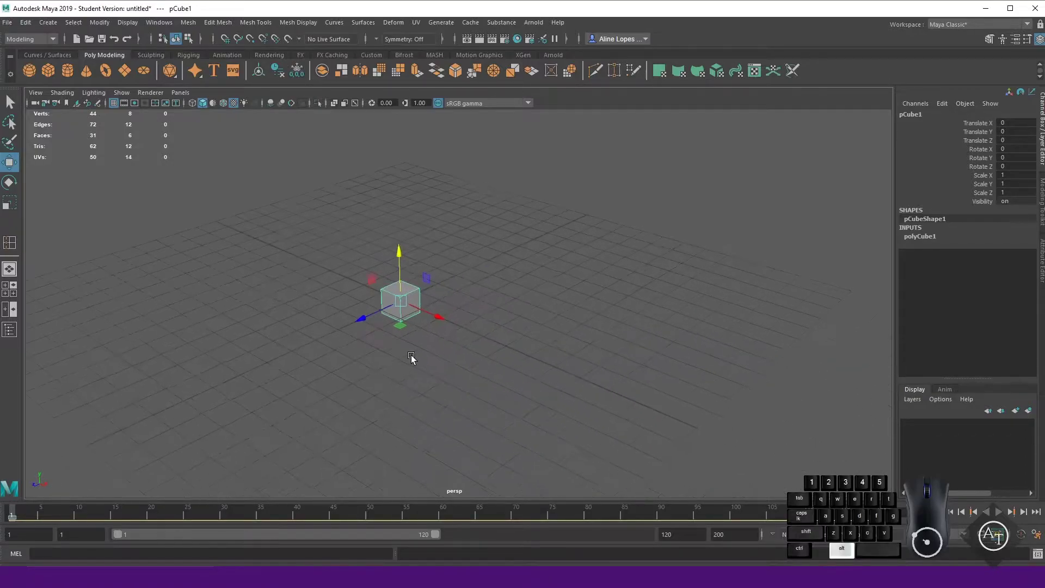
left_click_drag(411, 361, 377, 341)
left_click_drag(421, 435, 439, 443)
middle_click(429, 431)
key("e")
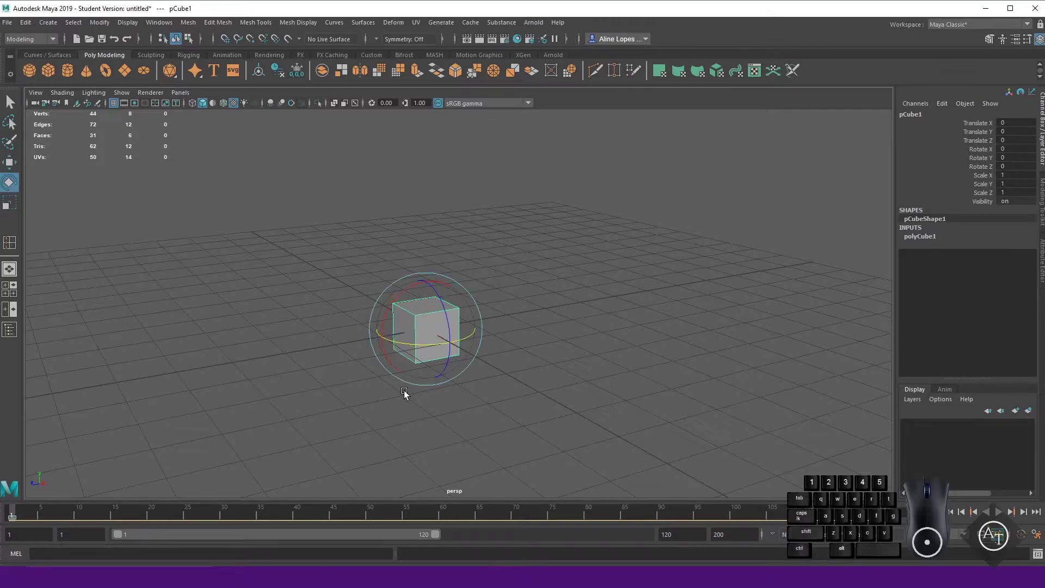
key("r")
left_click_drag(436, 332, 497, 324)
Raise the scaled cube about 1.28 units in Y so it rests on the grid
key("w")
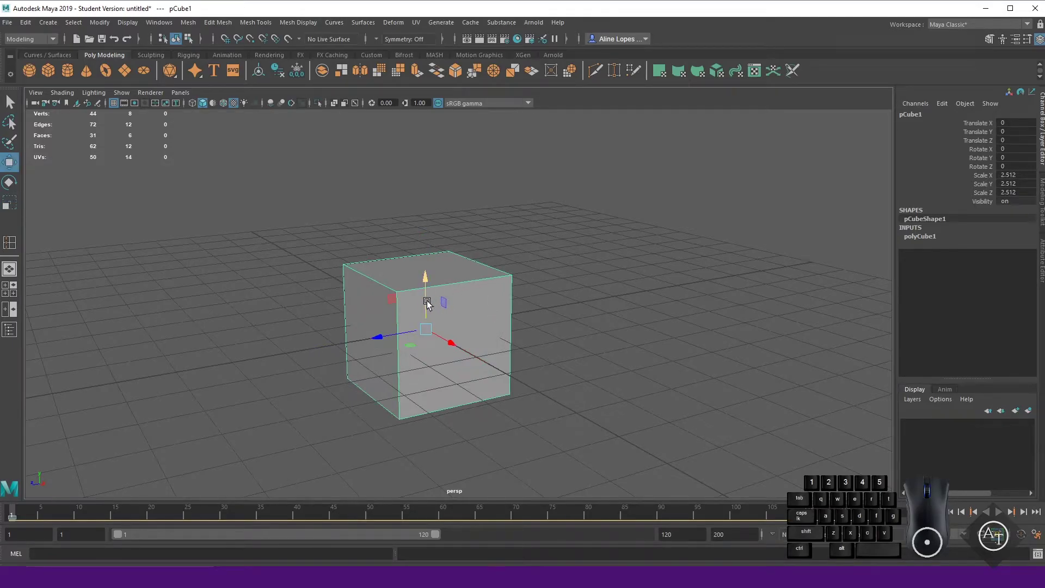
left_click_drag(426, 305, 438, 245)
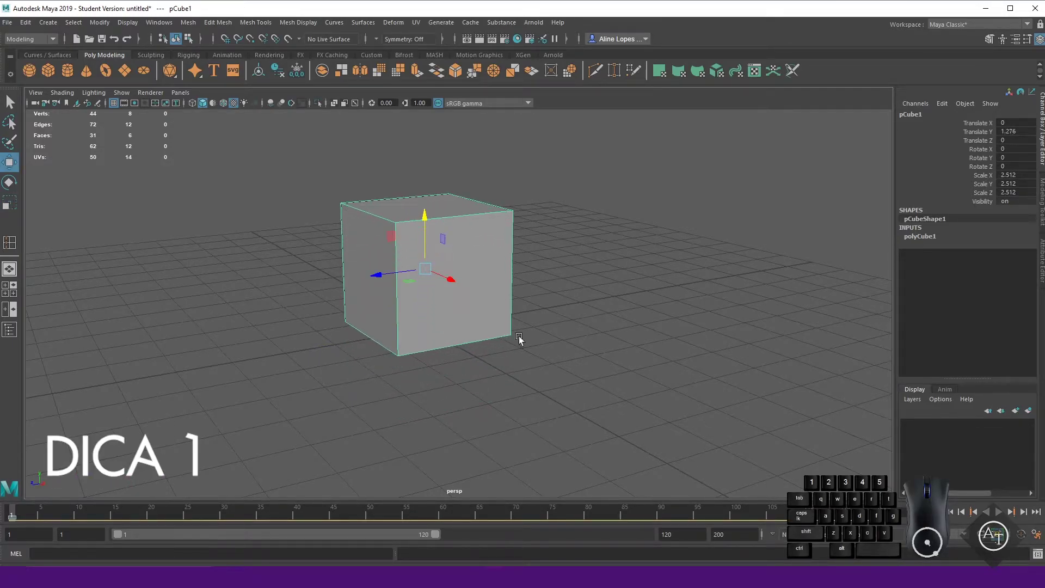
left_click_drag(515, 369, 530, 362)
left_click_drag(514, 346, 578, 363)
middle_click(585, 362)
left_click_drag(562, 386, 535, 388)
left_click_drag(540, 387, 497, 417)
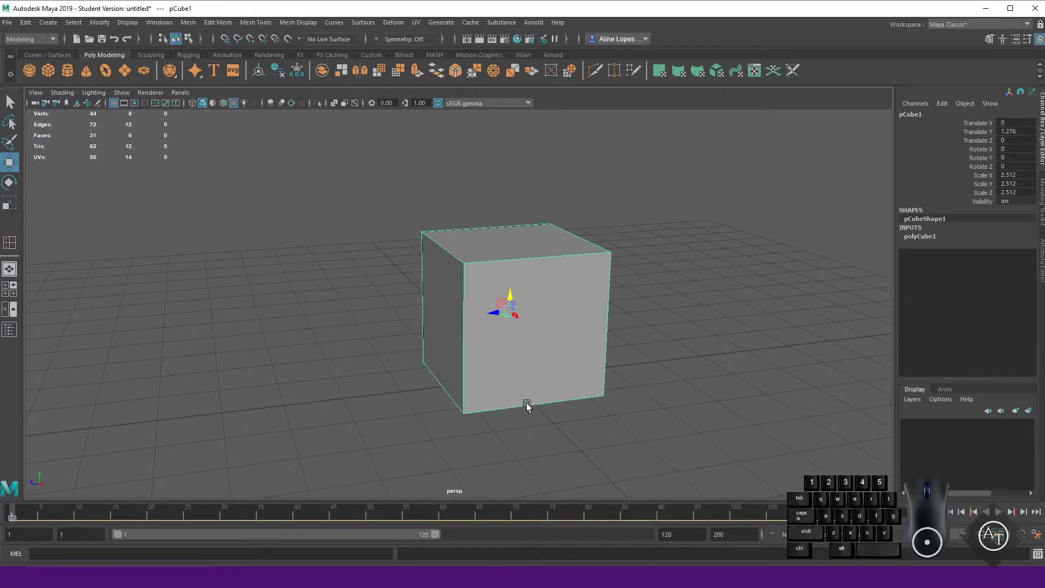
Inspect the cube from its front corner, undoing a stray edit and readying it for scaling
left_click(656, 379)
left_click_drag(542, 413, 571, 408)
left_click(505, 376)
key("e")
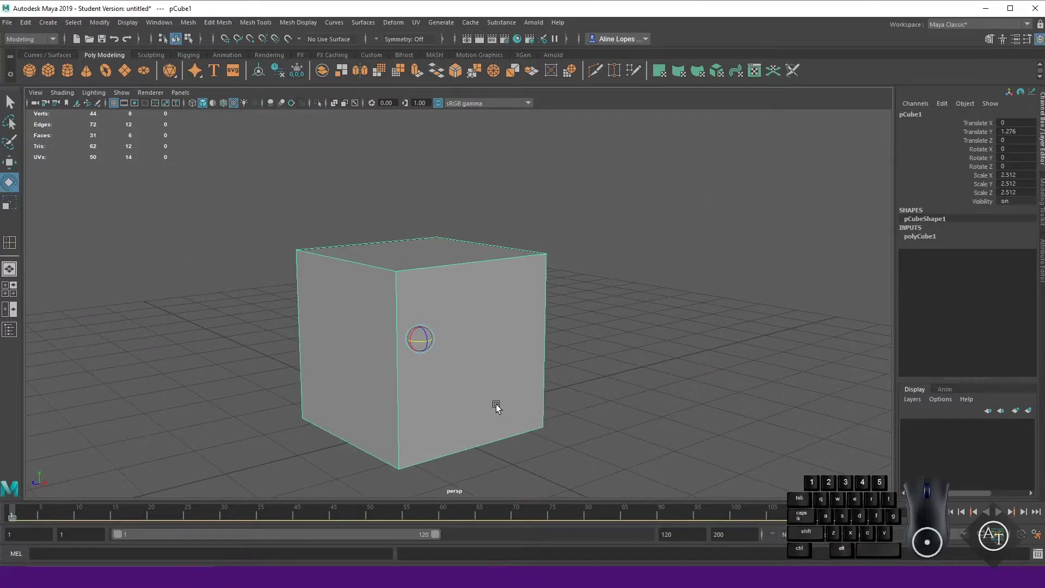
scroll("down", 3)
left_click(445, 323)
key("ctrl+z")
middle_click(492, 364)
left_click(480, 402)
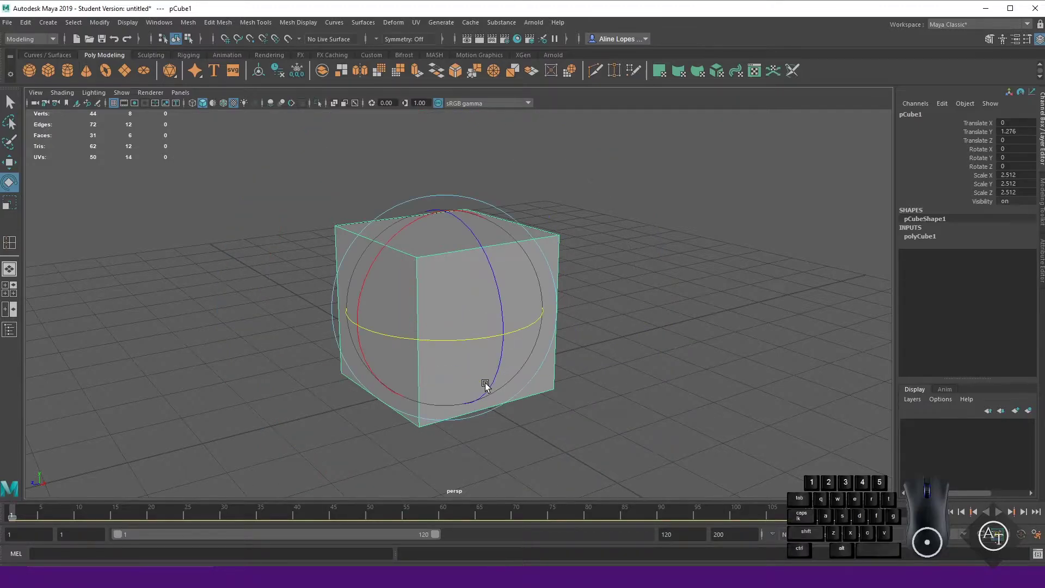
key("r")
scroll("down", 3)
Stretch the cube along Z to about 14 units, forming a long rectangular bar
left_click_drag(454, 410, 478, 401)
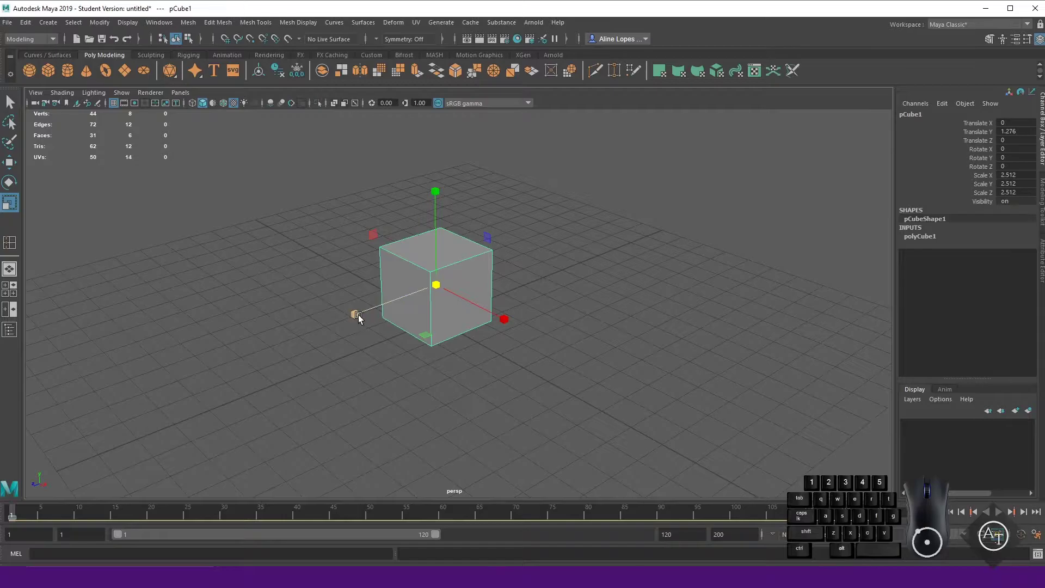
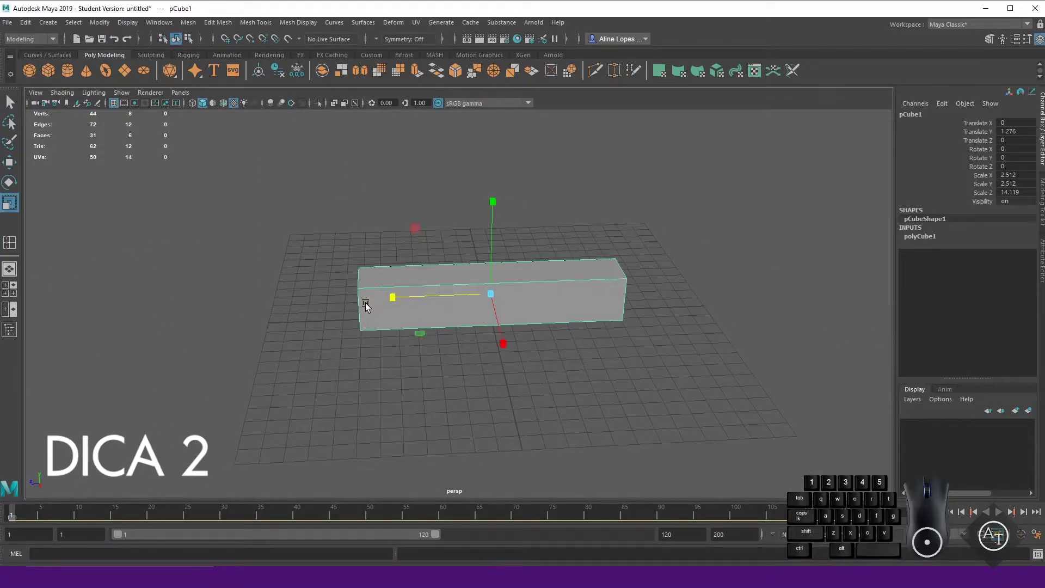
left_click(551, 381)
left_click_drag(519, 235, 537, 222)
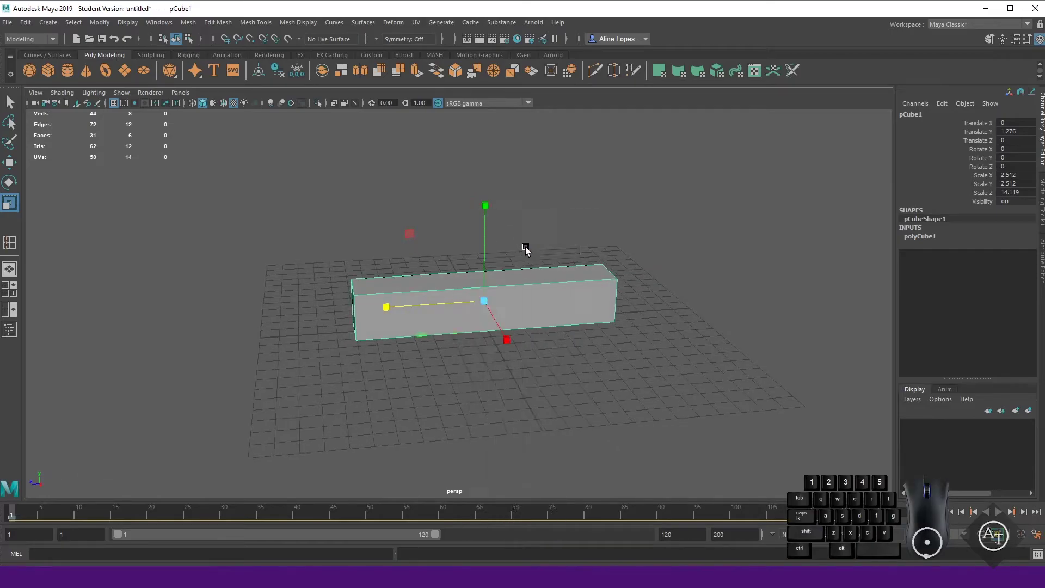
left_click(501, 295)
Cut a new edge loop across the long bar with Multi-Cut
key("w")
middle_click(573, 382)
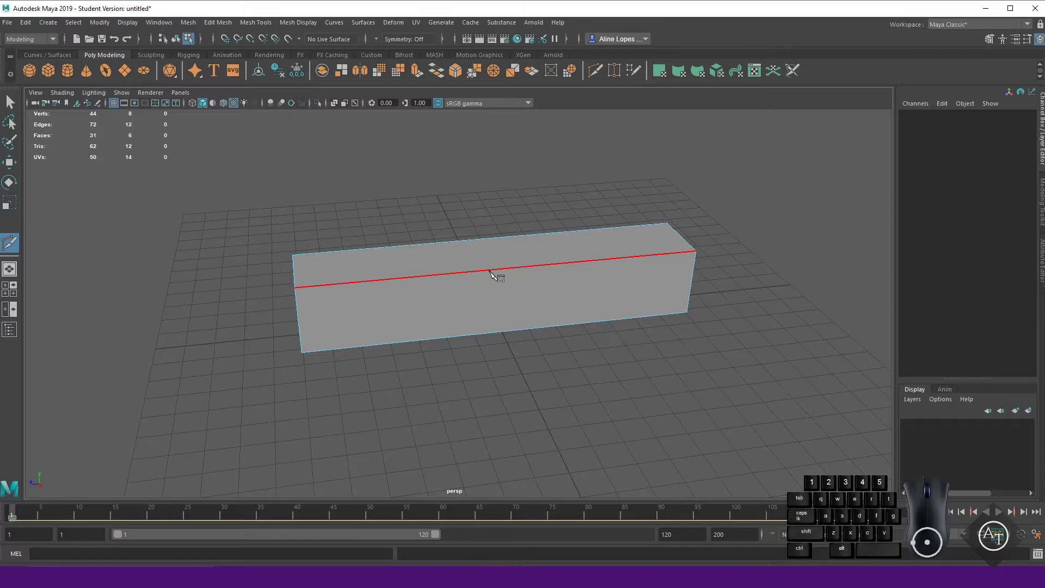
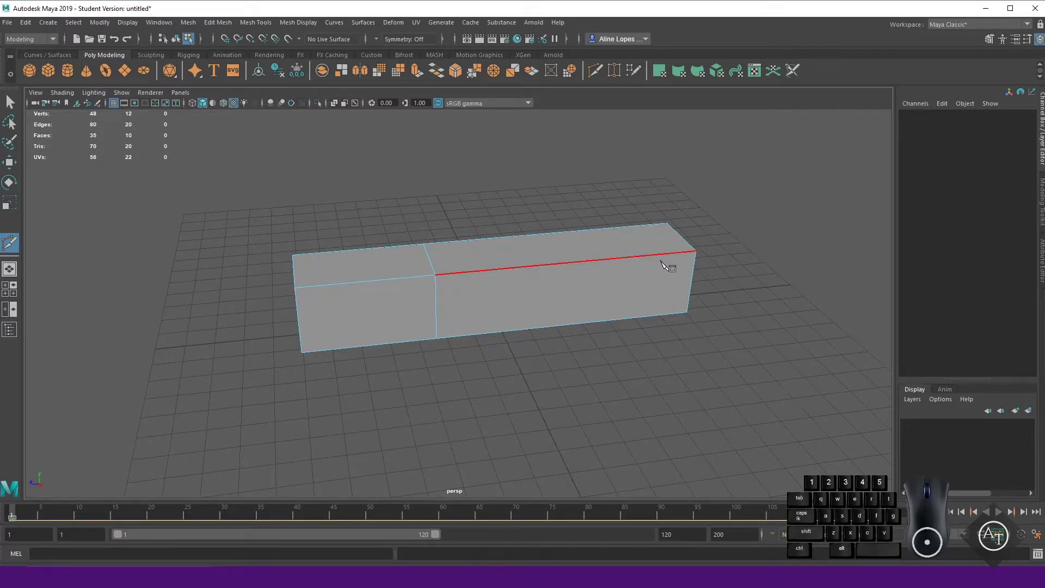
key("w")
left_click_drag(557, 192, 557, 208)
left_click_drag(583, 386, 577, 374)
left_click(547, 237)
Delete the faces of the bar's longer section, leaving a short open-ended block
right_click(764, 399)
left_click_drag(655, 427, 666, 420)
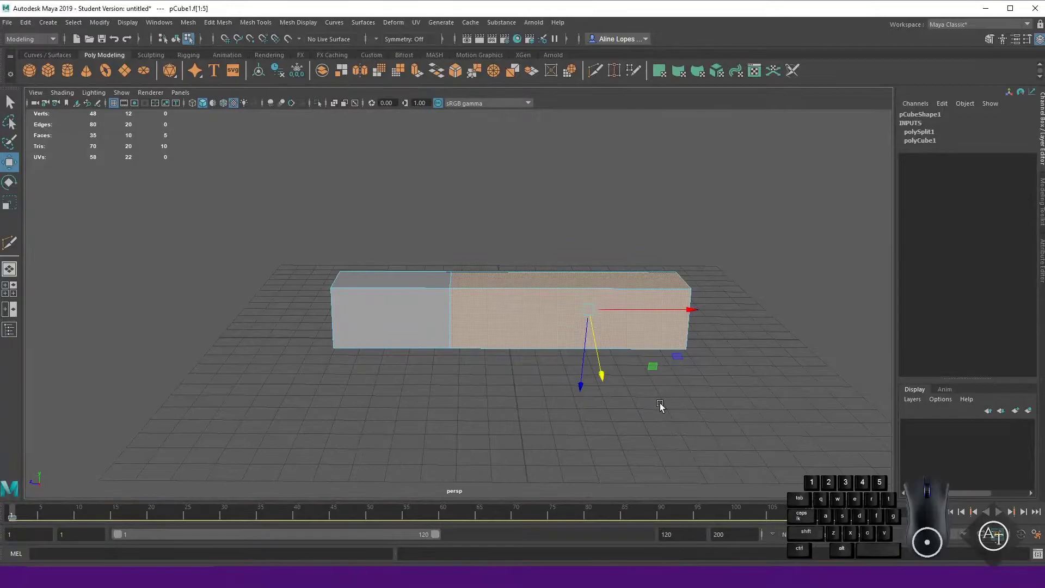
left_click_drag(537, 254, 581, 235)
middle_click(572, 395)
left_click_drag(579, 399, 580, 388)
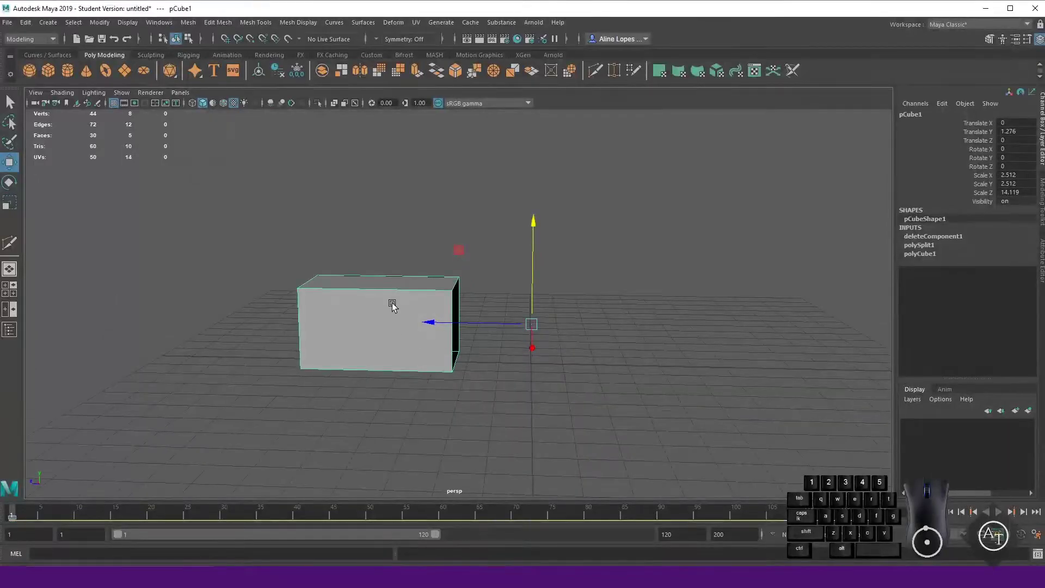
scroll("up", 3)
left_click_drag(400, 396, 410, 409)
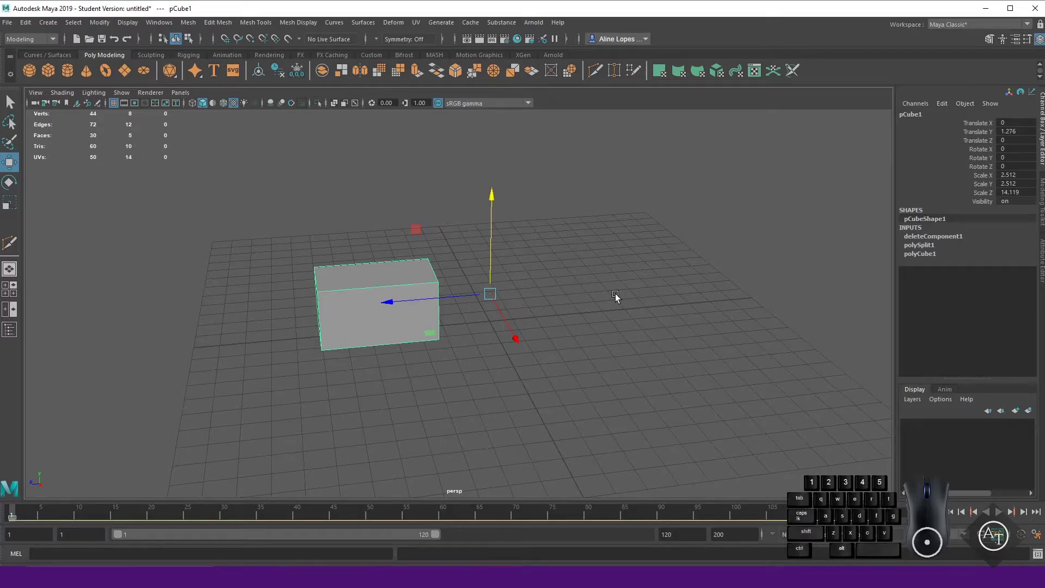
Drag the block's pivot from the grid origin along its length into the block's centre
key("d")
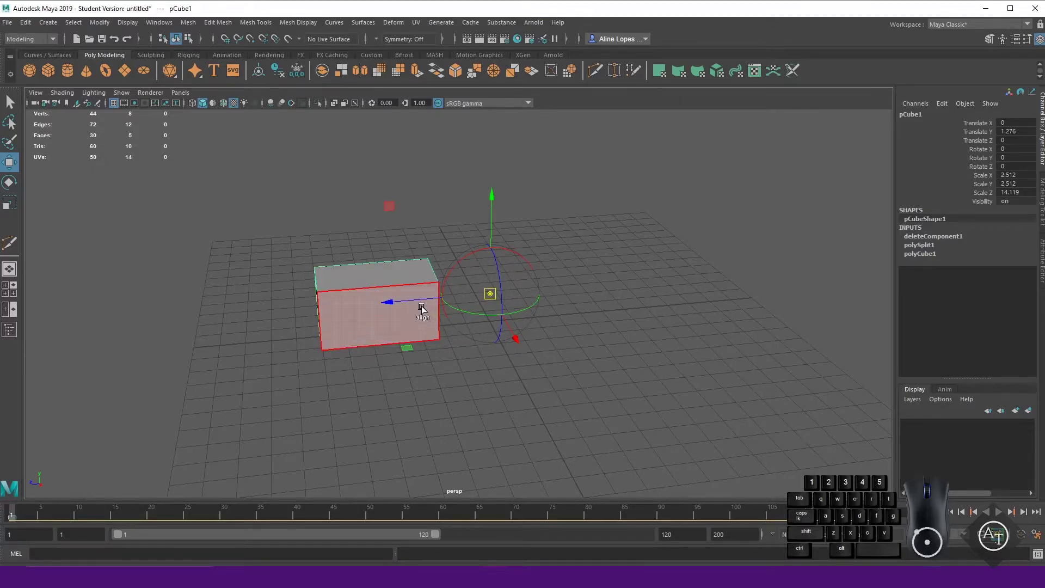
left_click_drag(431, 303, 298, 319)
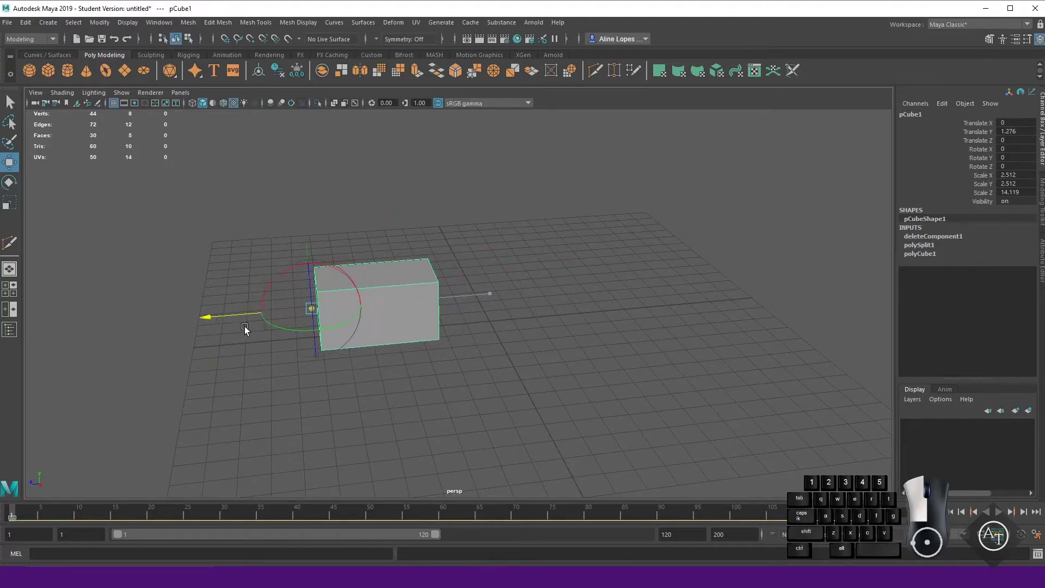
left_click_drag(228, 320, 99, 319)
left_click(88, 329)
left_click_drag(169, 325, 585, 303)
left_click_drag(595, 287, 385, 322)
left_click_drag(595, 287, 443, 319)
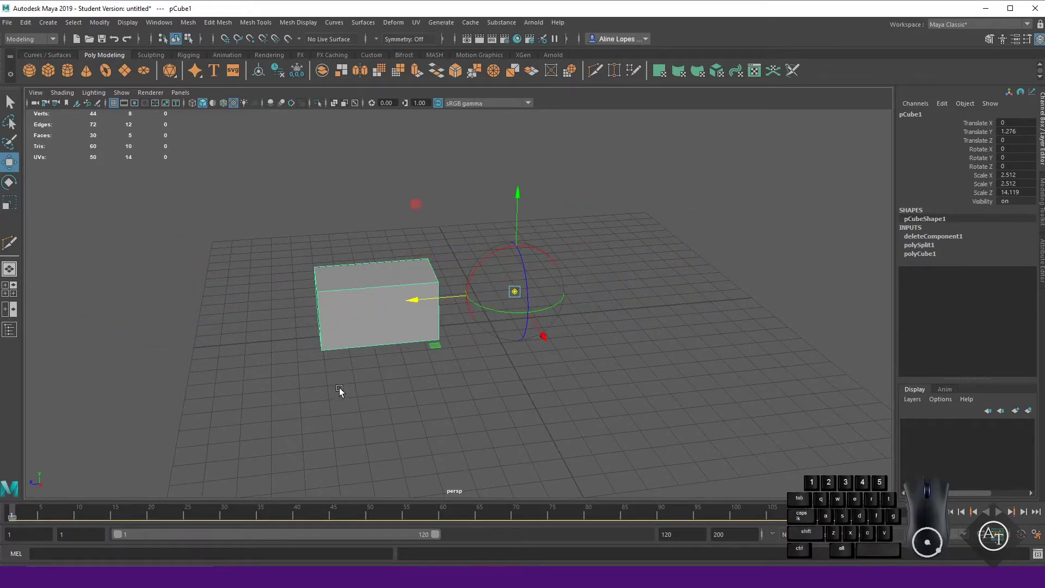
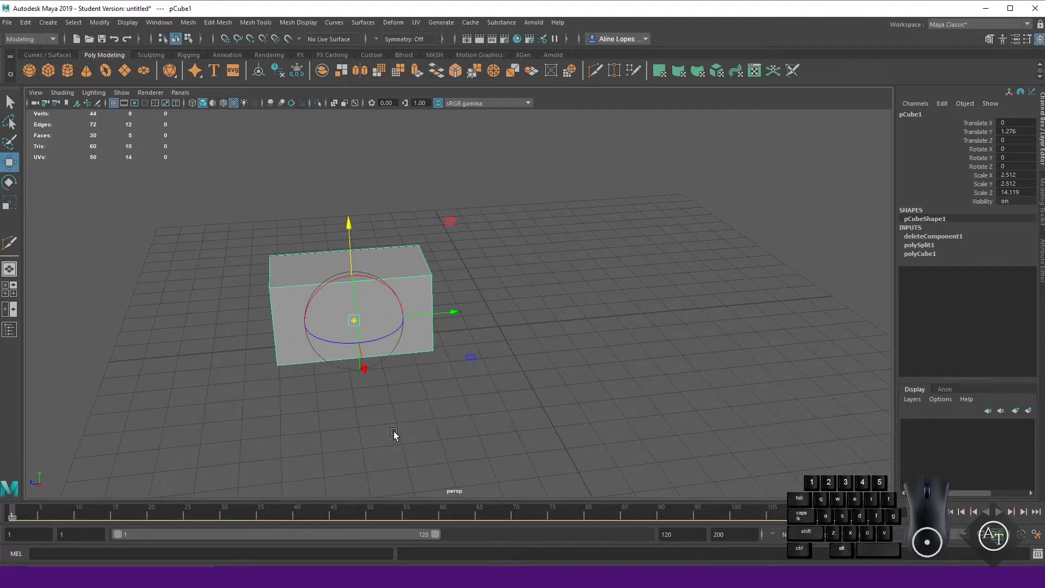
Rotate the block about its pivot, then undo so it sits level with zero rotation
left_click_drag(397, 435, 478, 427)
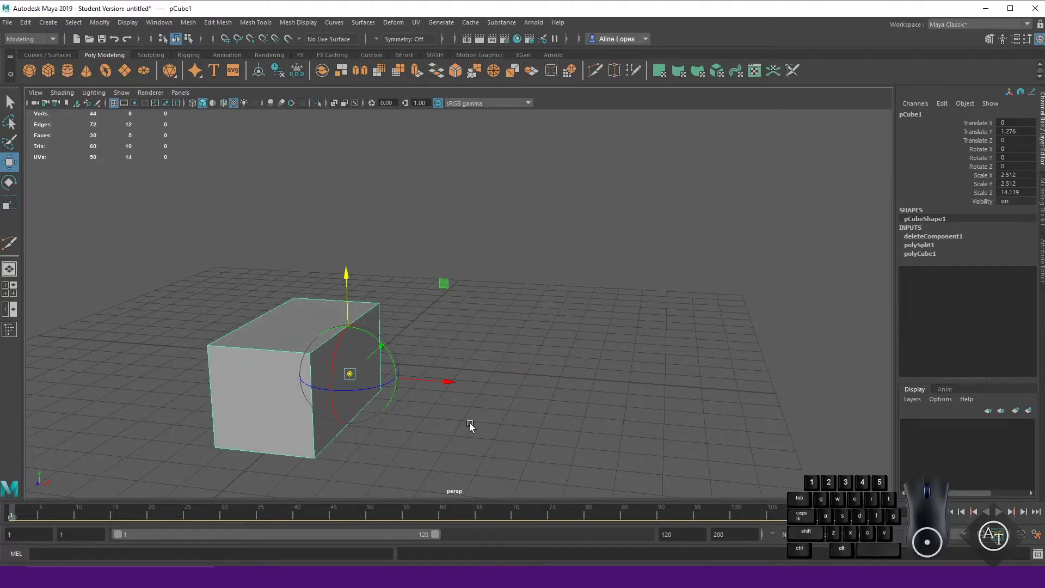
key("d")
left_click_drag(408, 425, 374, 441)
key("e")
left_click_drag(409, 427, 420, 454)
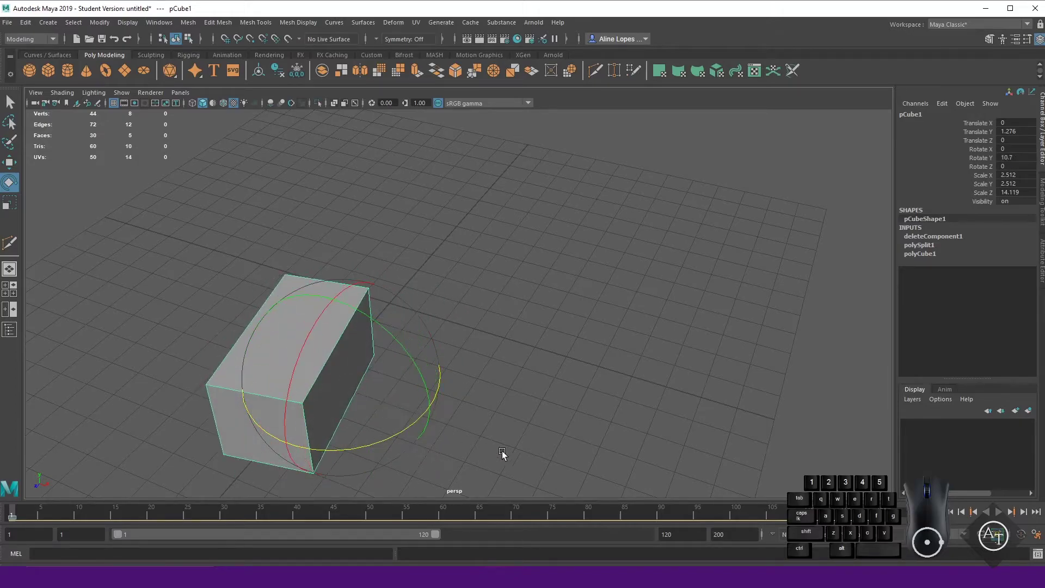
key("ctrl+z")
key("d")
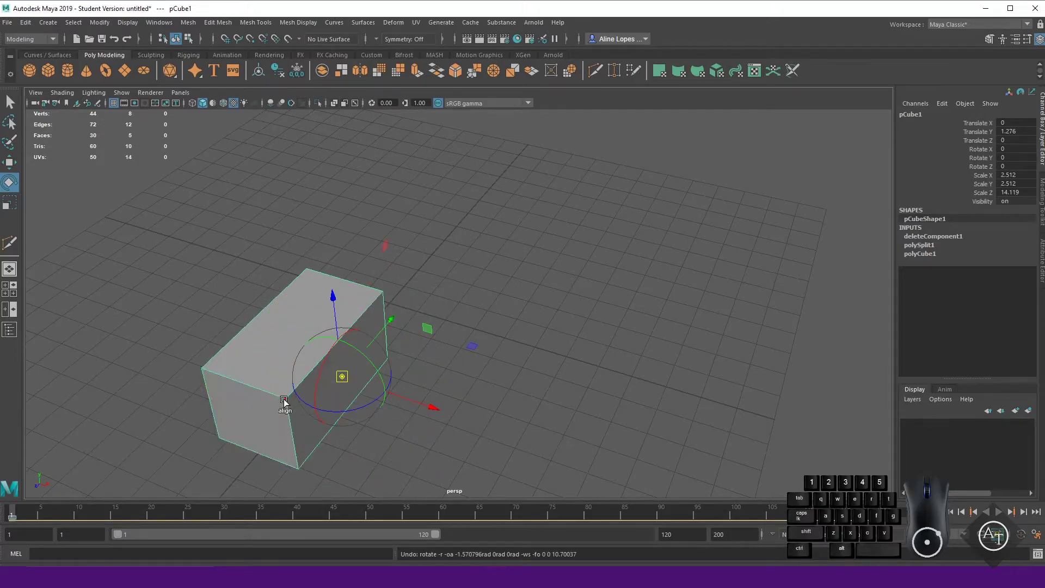
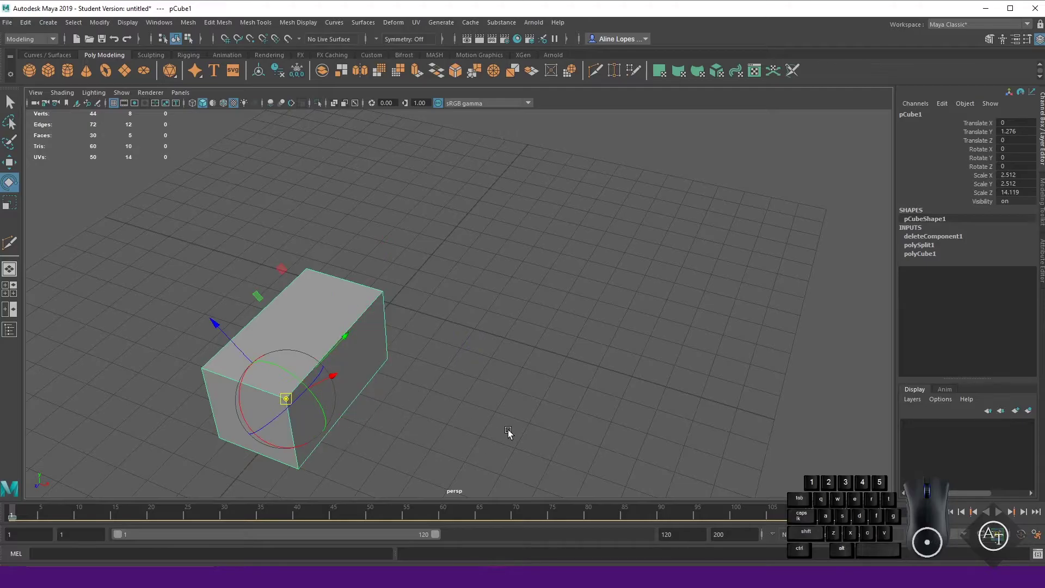
key("d")
left_click_drag(311, 399, 234, 452)
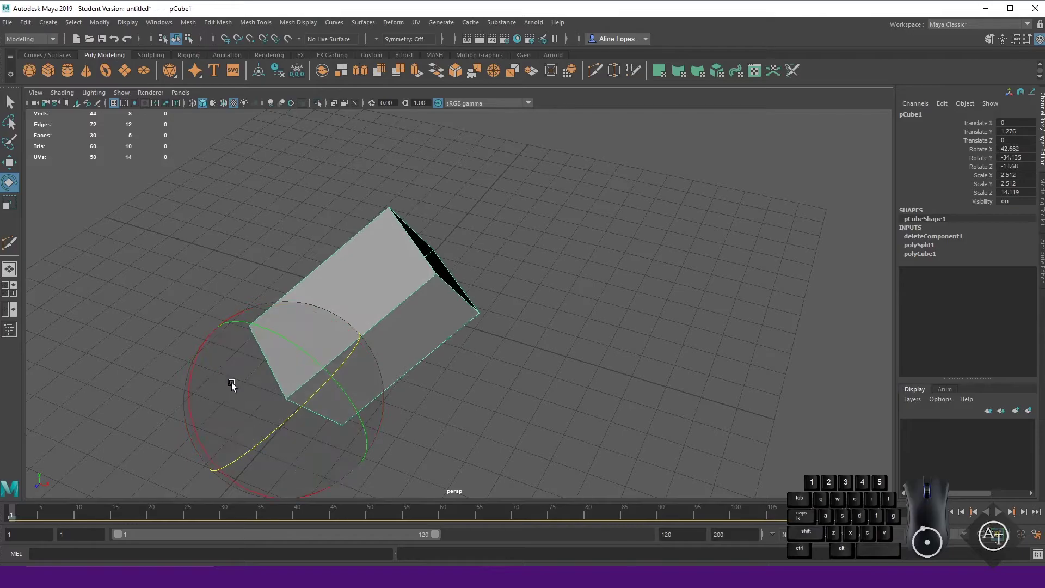
left_click_drag(257, 328, 327, 388)
scroll("down", 3)
left_click_drag(484, 396, 500, 389)
key("ctrl+z")
key("ctrl+z")
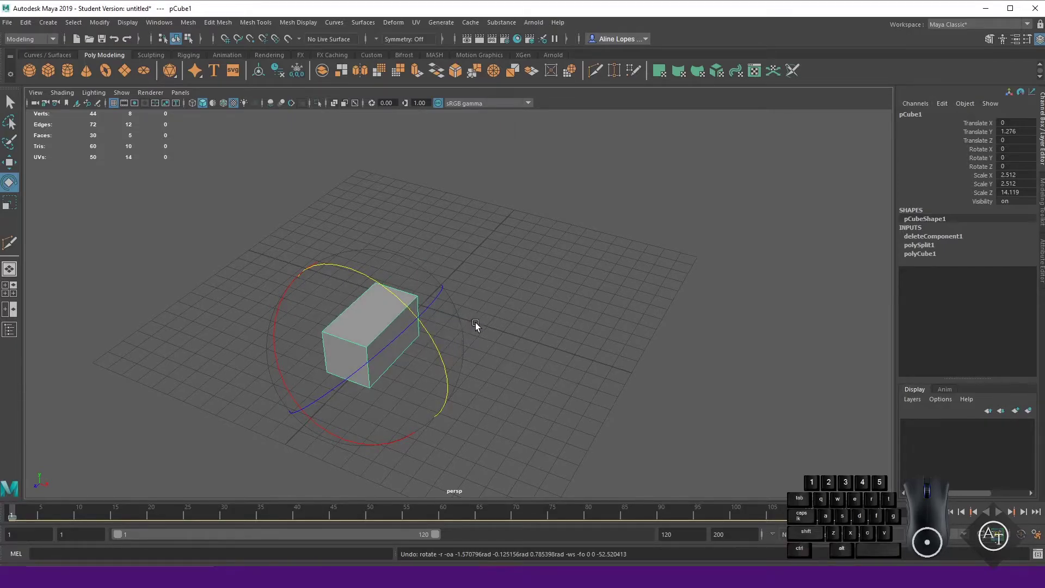
Cycle the transform tools and orbit to face the box side-on
key("d")
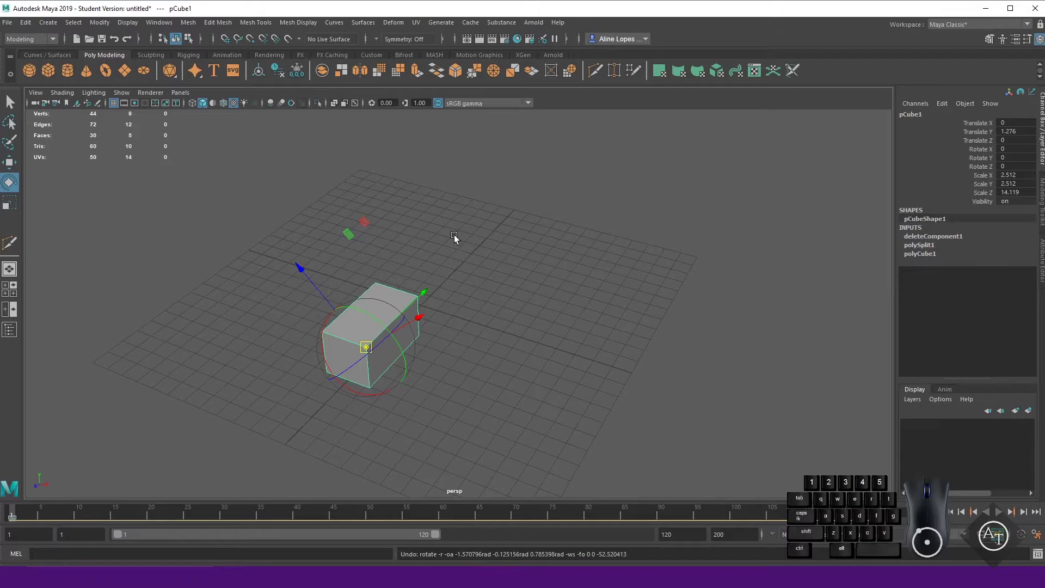
left_click_drag(461, 233, 466, 260)
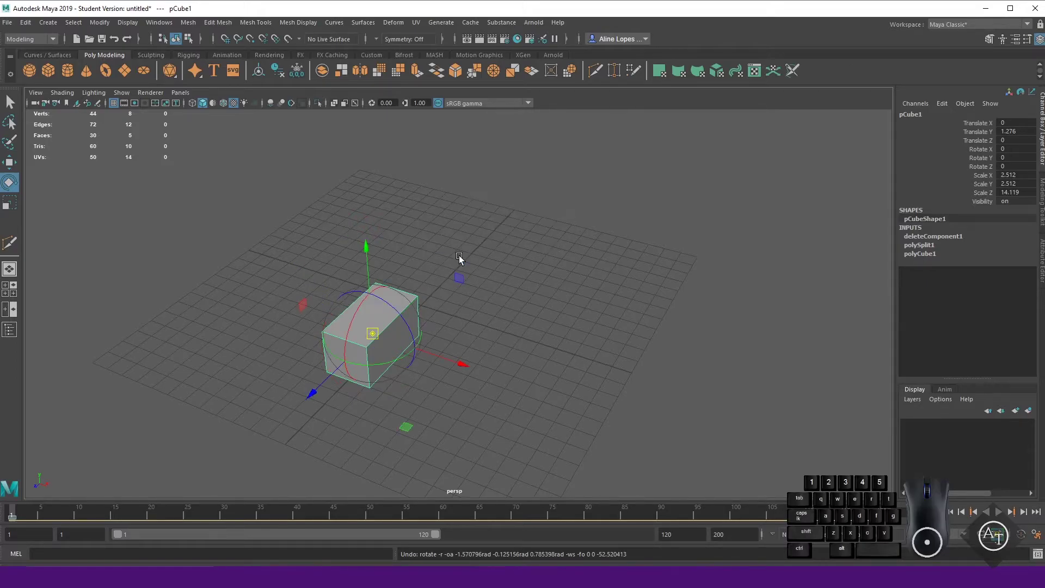
key("d")
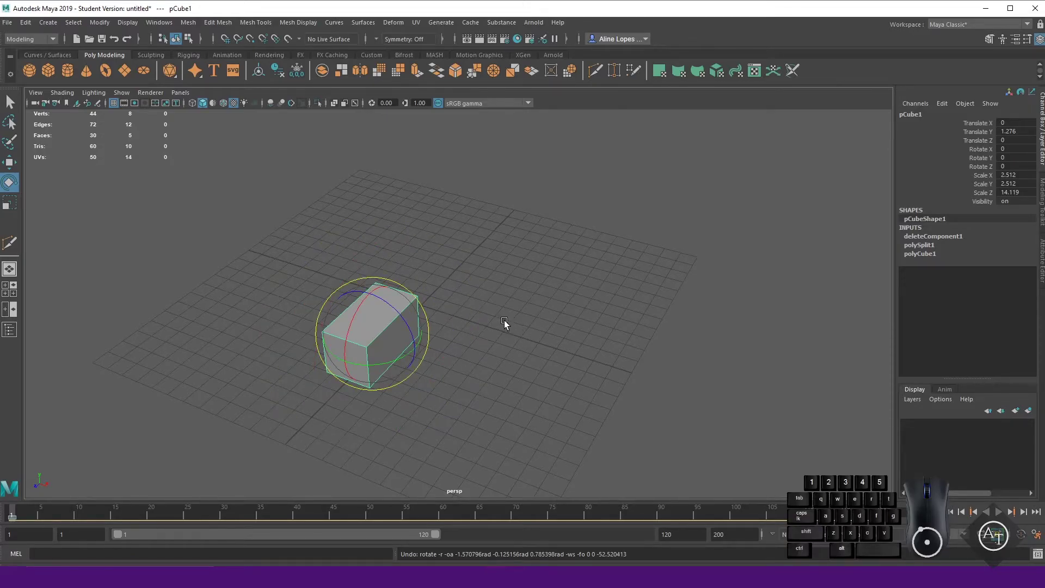
key("w")
left_click(500, 329)
scroll("up", 3)
left_click(365, 365)
scroll("up", 3)
left_click_drag(450, 402, 457, 335)
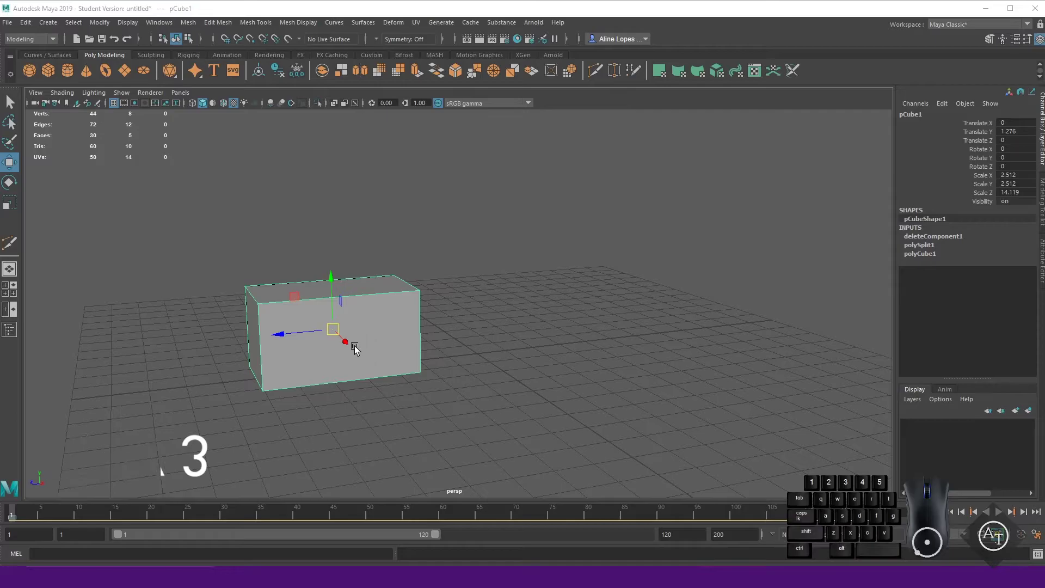
Enter face mode on the short block and pick one of its end faces for extruding
key("d")
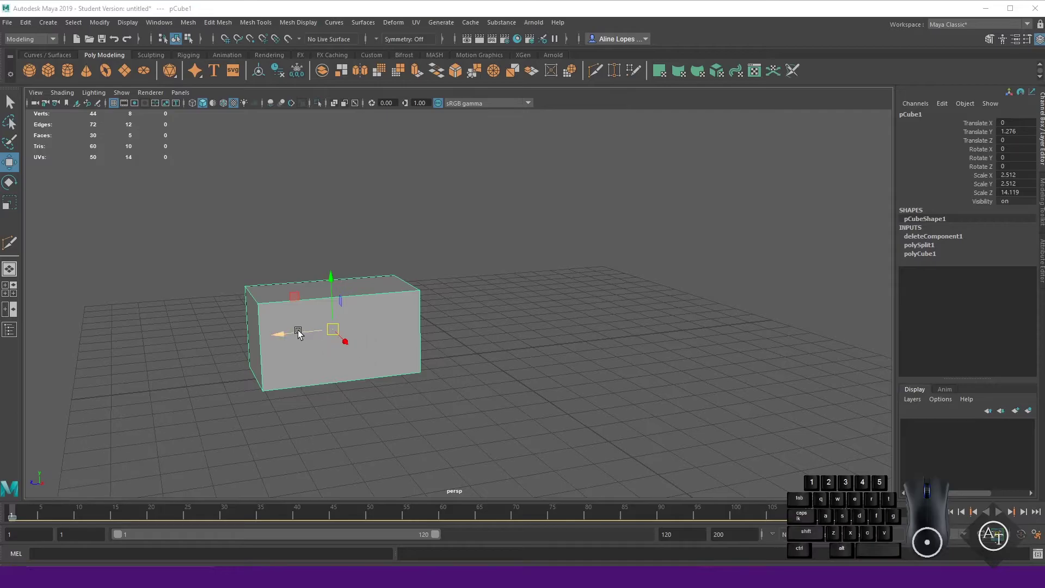
left_click(303, 332)
key("d")
key("d")
left_click_drag(453, 265, 452, 297)
left_click(452, 297)
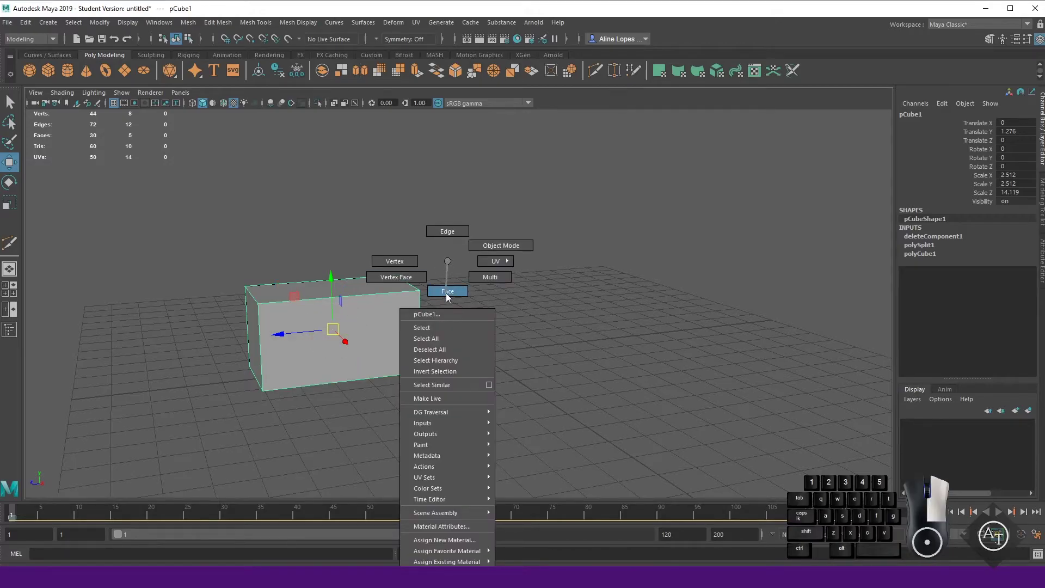
left_click_drag(433, 333, 467, 365)
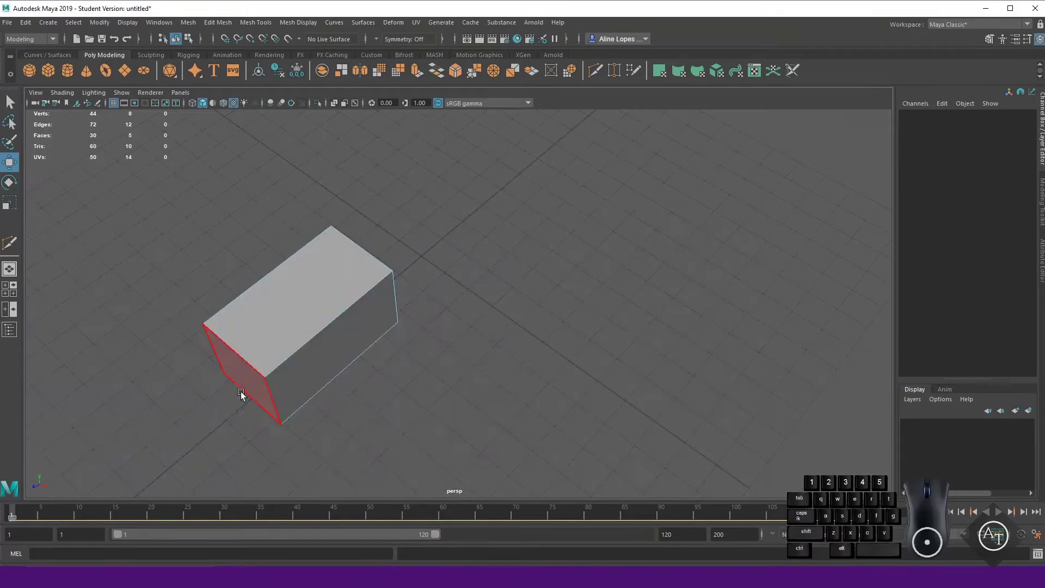
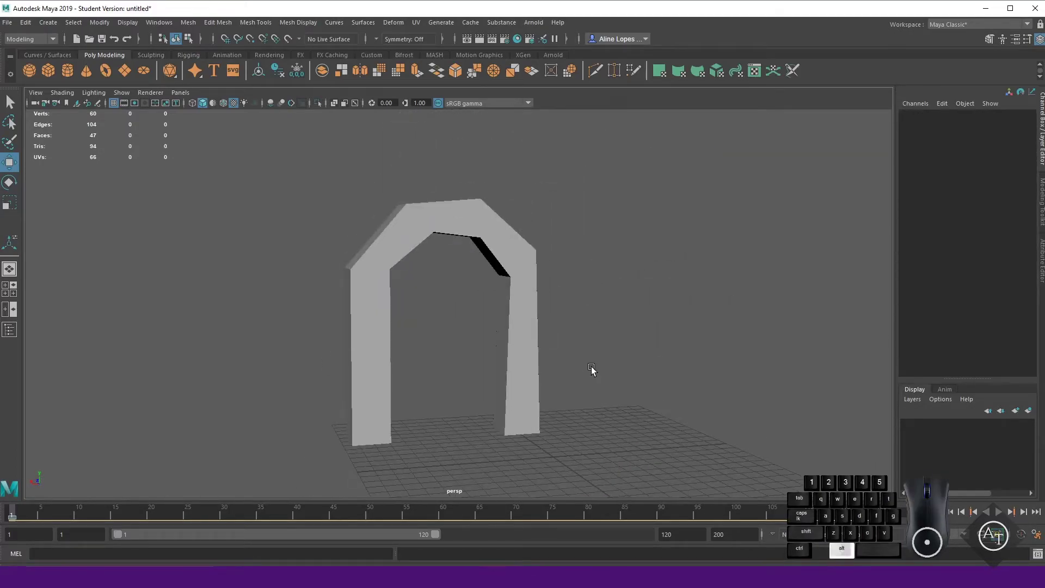
Select the archway's left angled top face, undoing a stray move of it
left_click(533, 343)
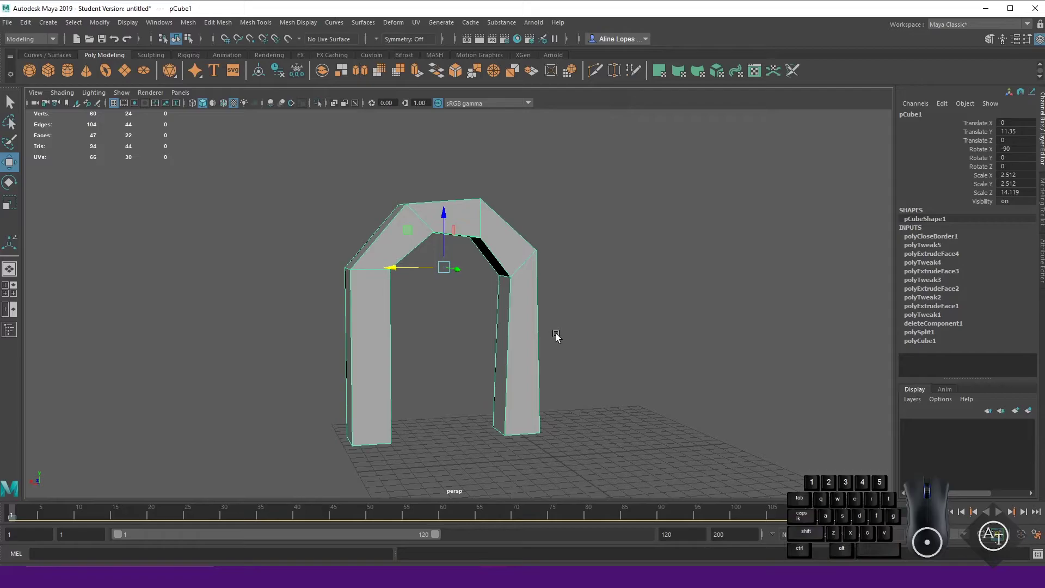
middle_click(514, 360)
left_click_drag(484, 372, 476, 360)
left_click(444, 165)
left_click_drag(541, 168, 542, 189)
left_click_drag(324, 211, 409, 232)
left_click_drag(421, 296, 418, 293)
left_click_drag(345, 202, 335, 214)
key("ctrl+z")
Try several shifts of the left angled top face, undoing each, and frame the arch top
key("r")
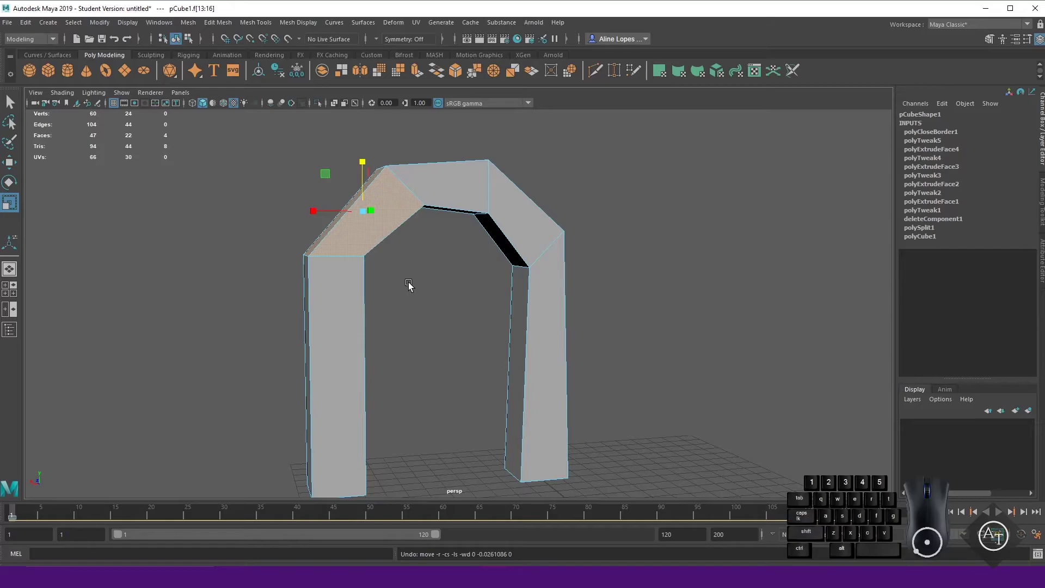
left_click_drag(418, 289, 412, 291)
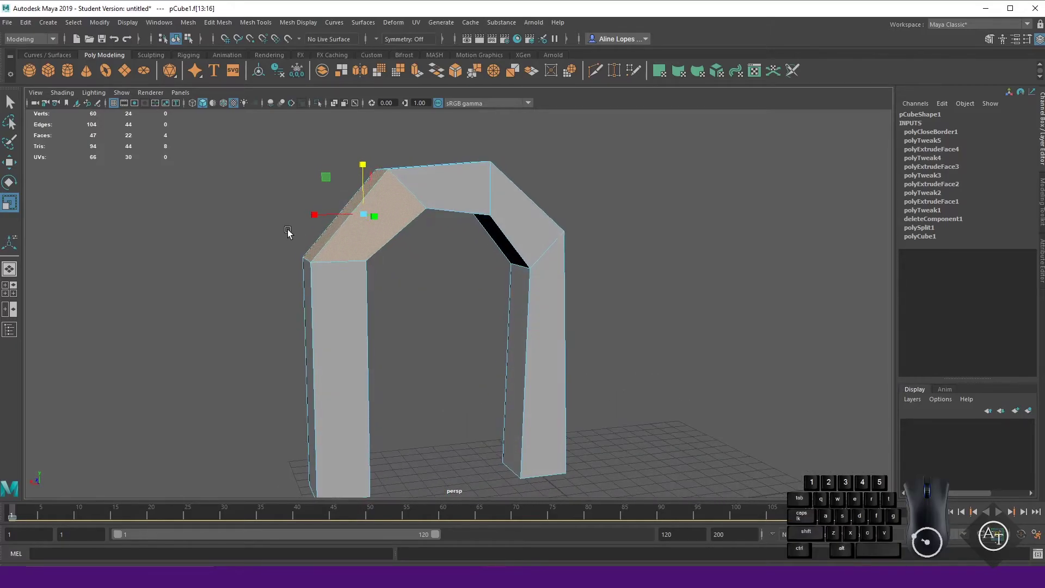
left_click_drag(316, 218, 298, 225)
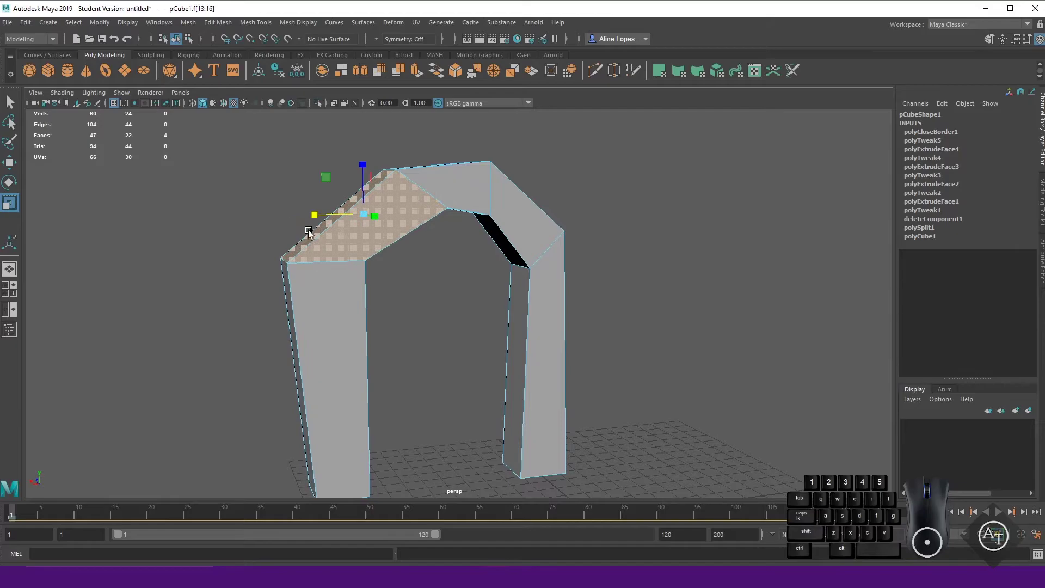
key("ctrl+z")
left_click_drag(445, 292, 487, 297)
left_click_drag(452, 235, 471, 239)
key("ctrl+z")
left_click_drag(464, 310, 389, 300)
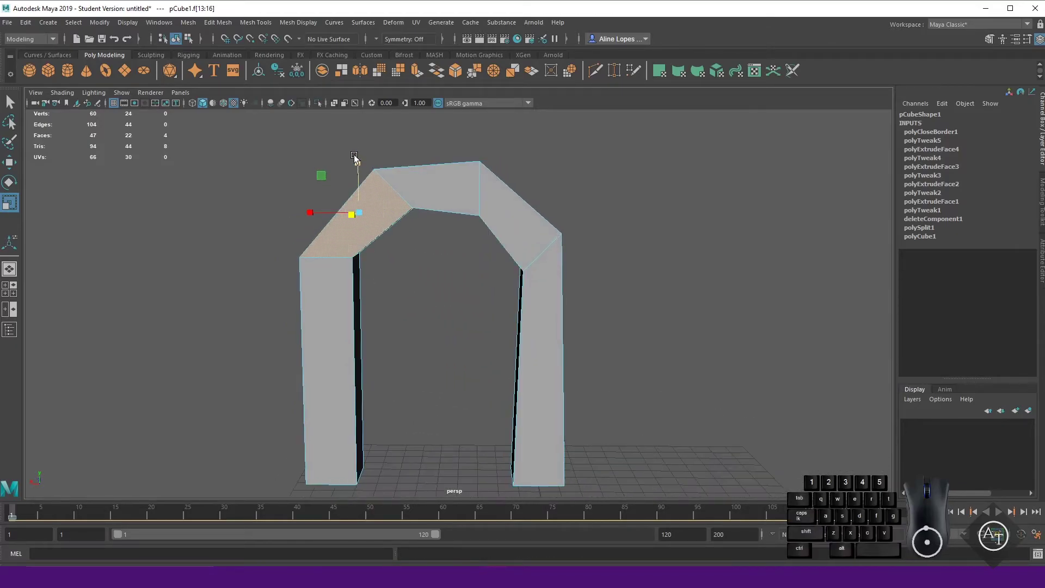
left_click_drag(359, 163, 361, 147)
key("ctrl+z")
scroll("up", 3)
left_click_drag(409, 300, 429, 297)
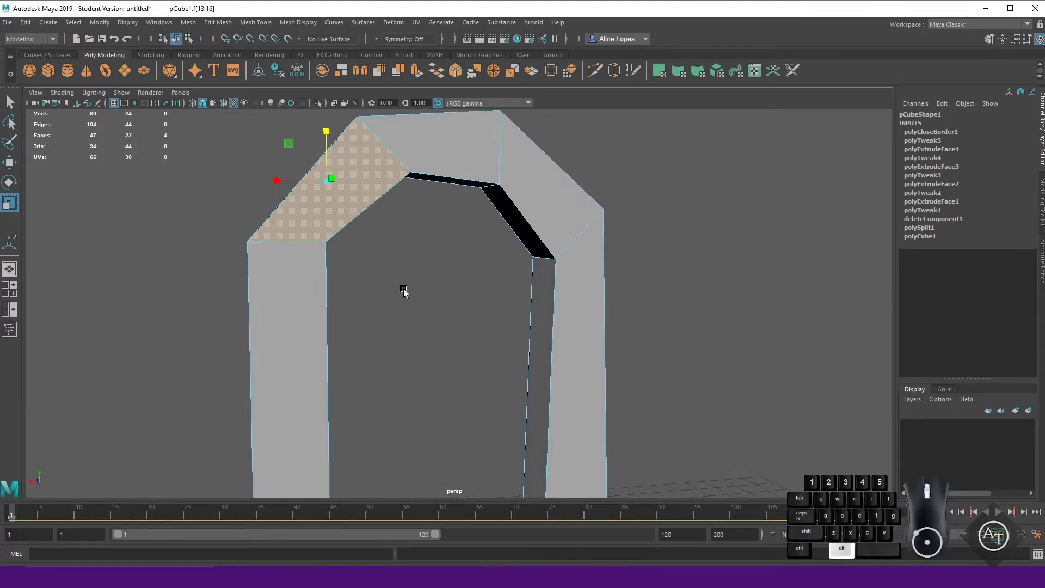
left_click_drag(441, 349, 428, 351)
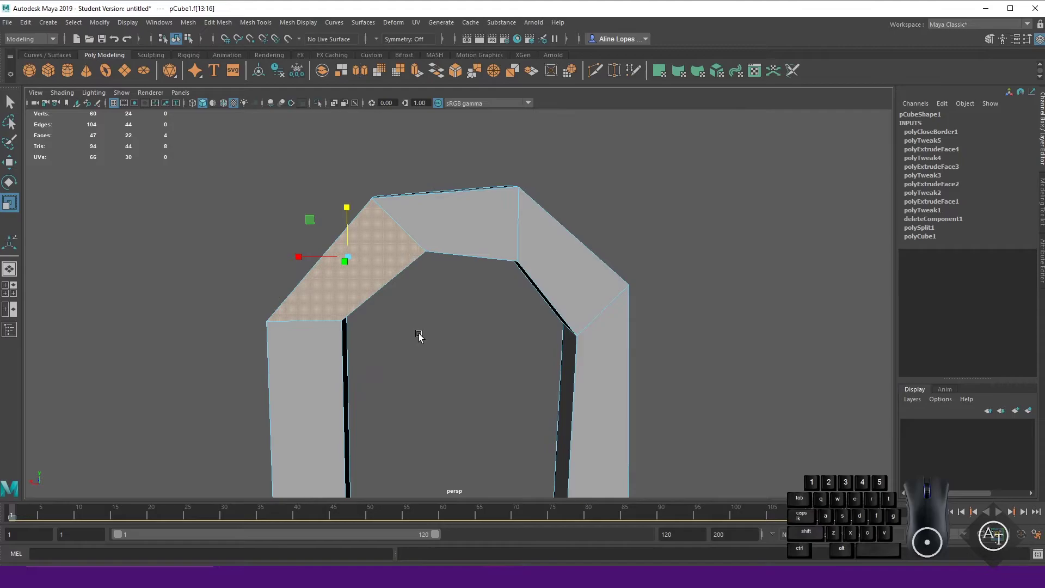
Tilt the angled top face to change the slope of the arch corner
key("d")
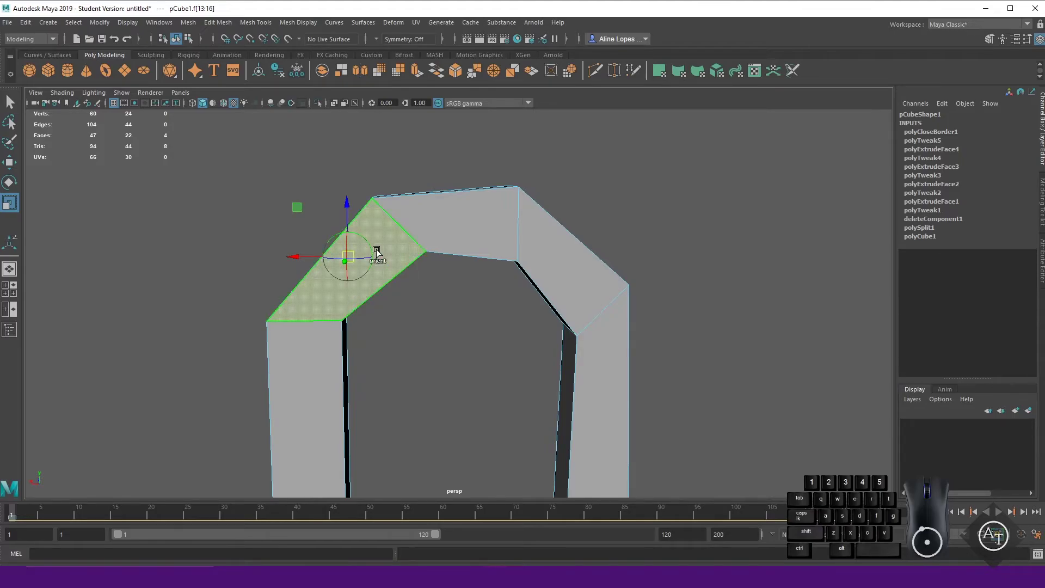
left_click_drag(359, 236, 381, 245)
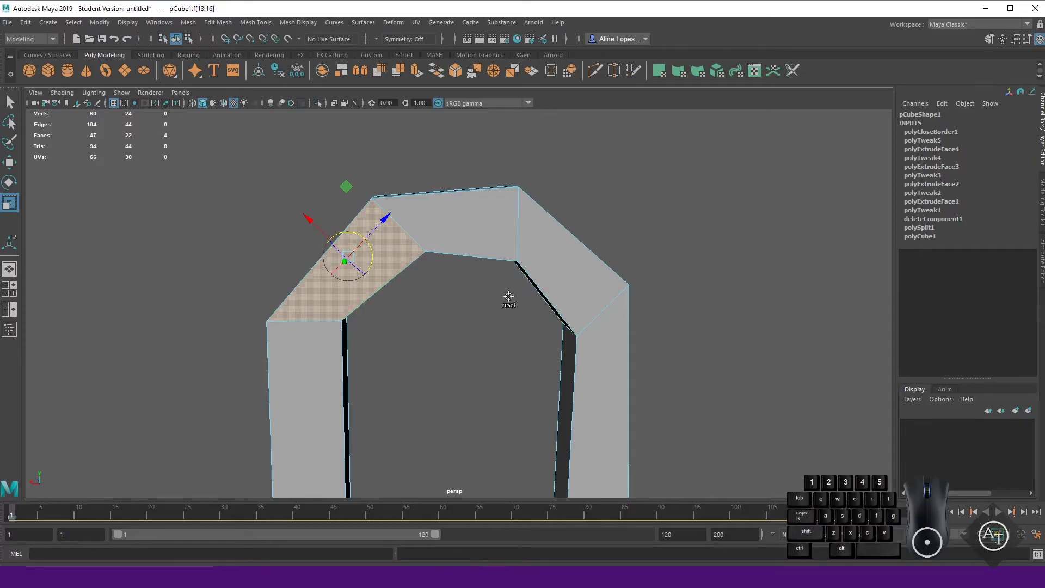
left_click_drag(374, 251, 387, 243)
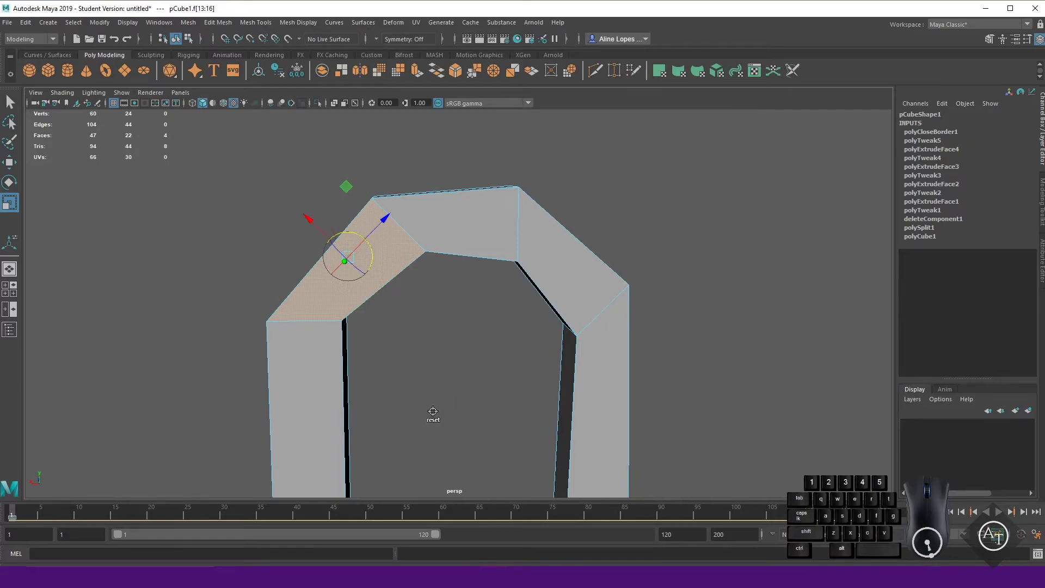
key("d")
left_click_drag(415, 356, 516, 335)
middle_click(521, 350)
left_click_drag(515, 362, 500, 360)
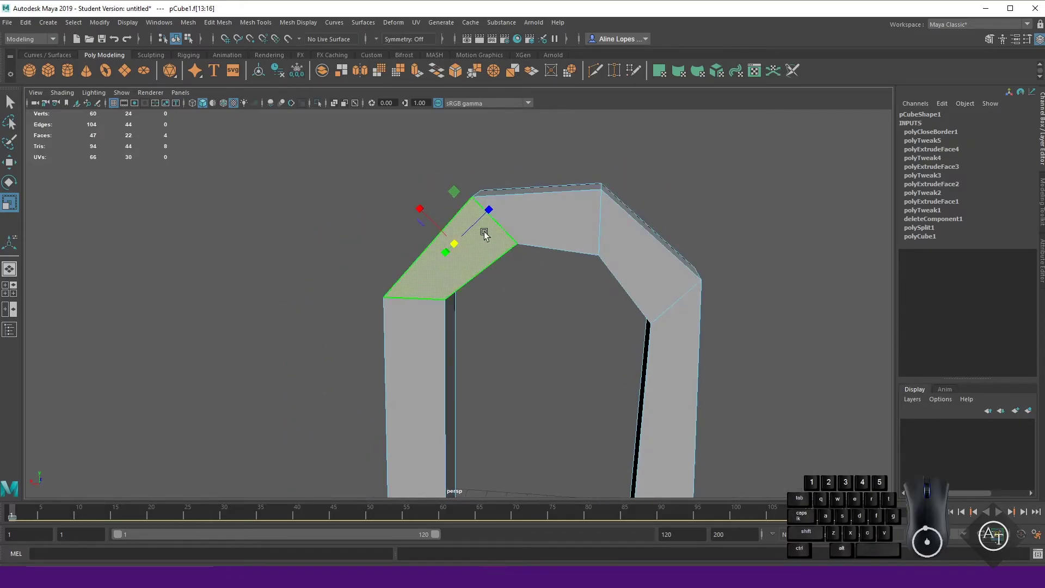
Nudge the angled face into its final position and deselect the archway
left_click_drag(503, 346, 528, 322)
left_click_drag(499, 208, 516, 200)
left_click_drag(666, 167, 691, 156)
left_click(691, 156)
left_click(689, 156)
scroll("down", 3)
left_click_drag(494, 361, 474, 364)
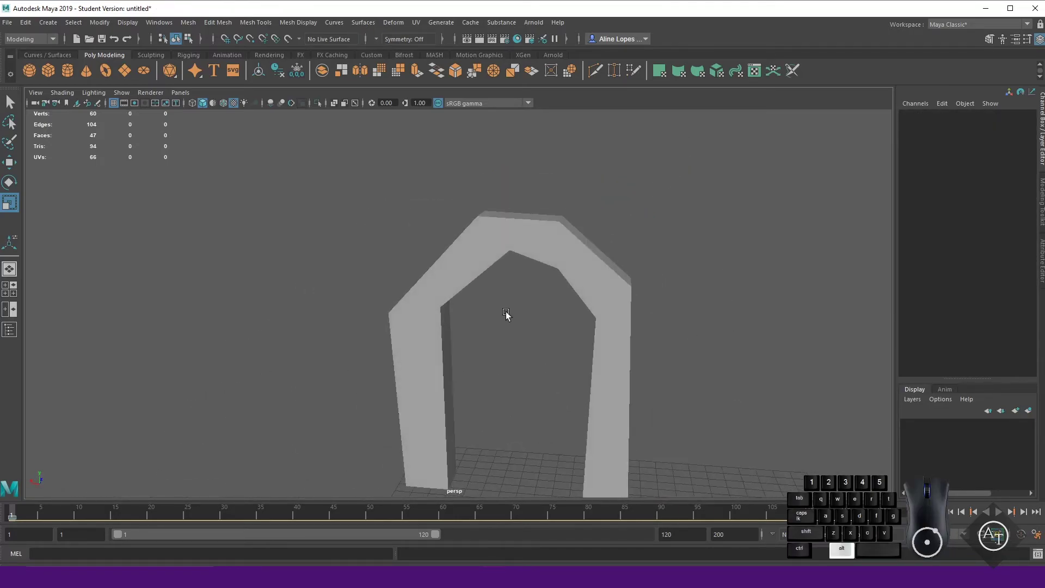
left_click(552, 249)
scroll("up", 3)
left_click_drag(507, 387, 523, 379)
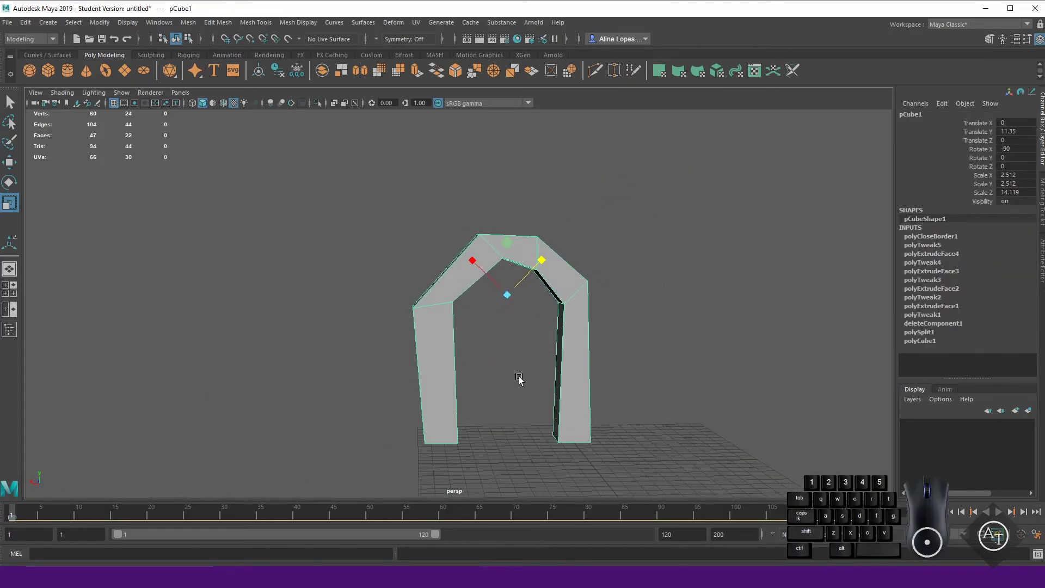
key("d")
left_click_drag(642, 244, 634, 270)
left_click(634, 270)
scroll("up", 3)
left_click_drag(546, 377, 555, 371)
left_click_drag(387, 381, 555, 371)
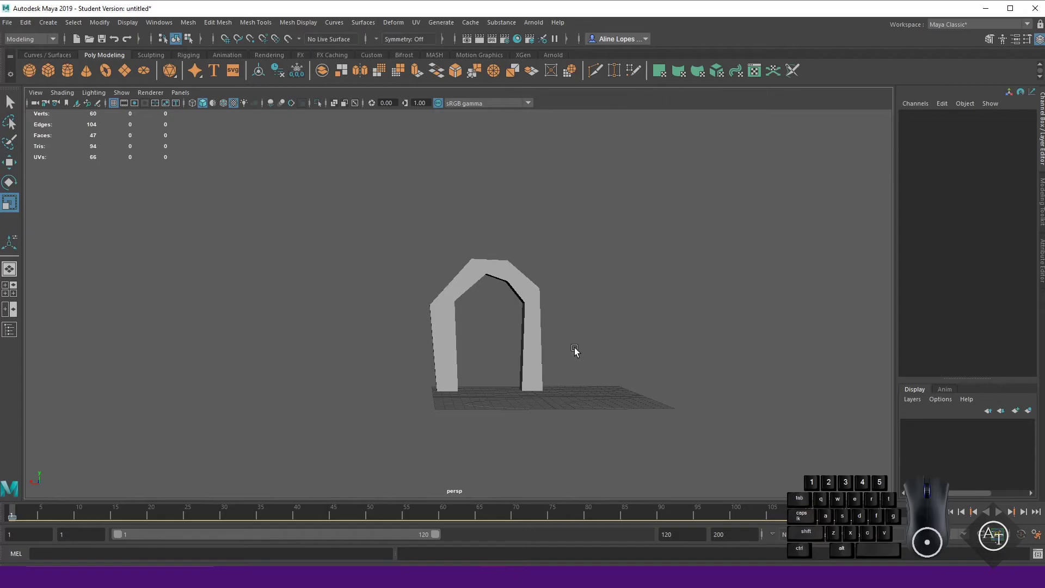